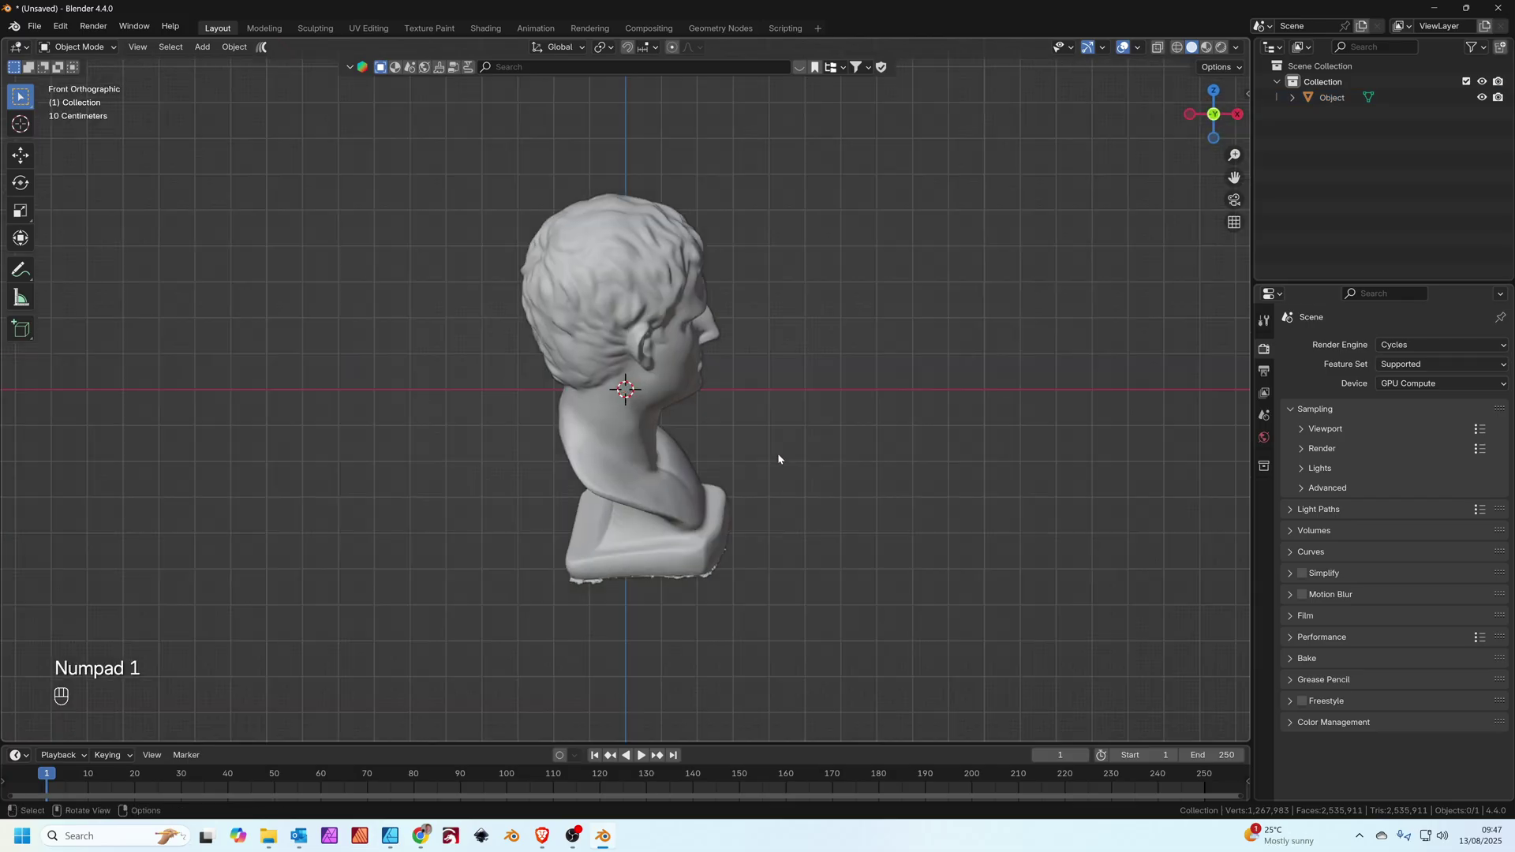
From the side view, rotate the bust upright and raise it so its base meets the ground grid
key("KP_3")
key("KP_Enter")
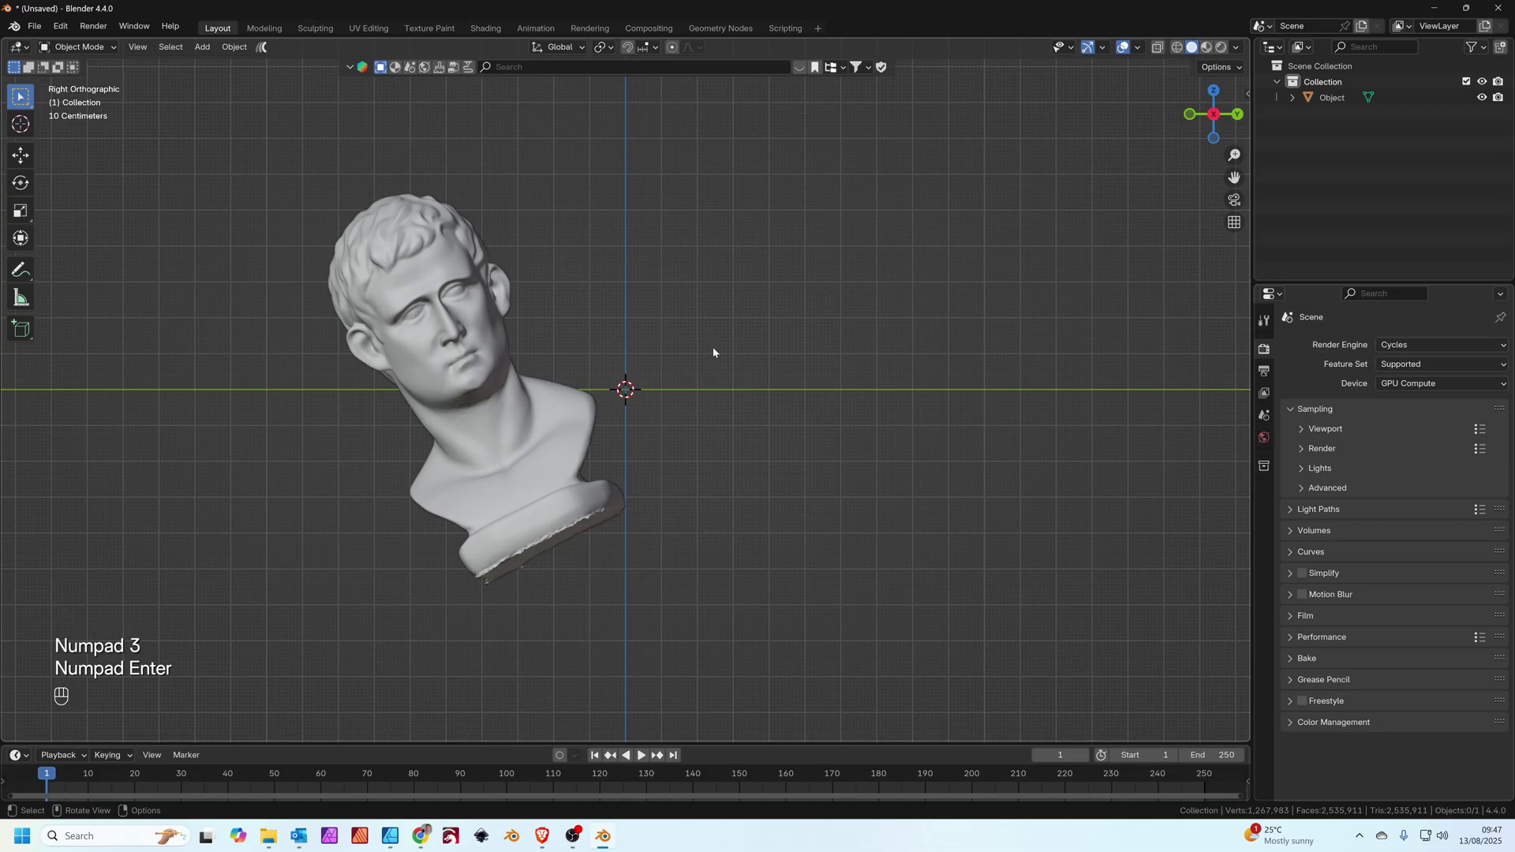
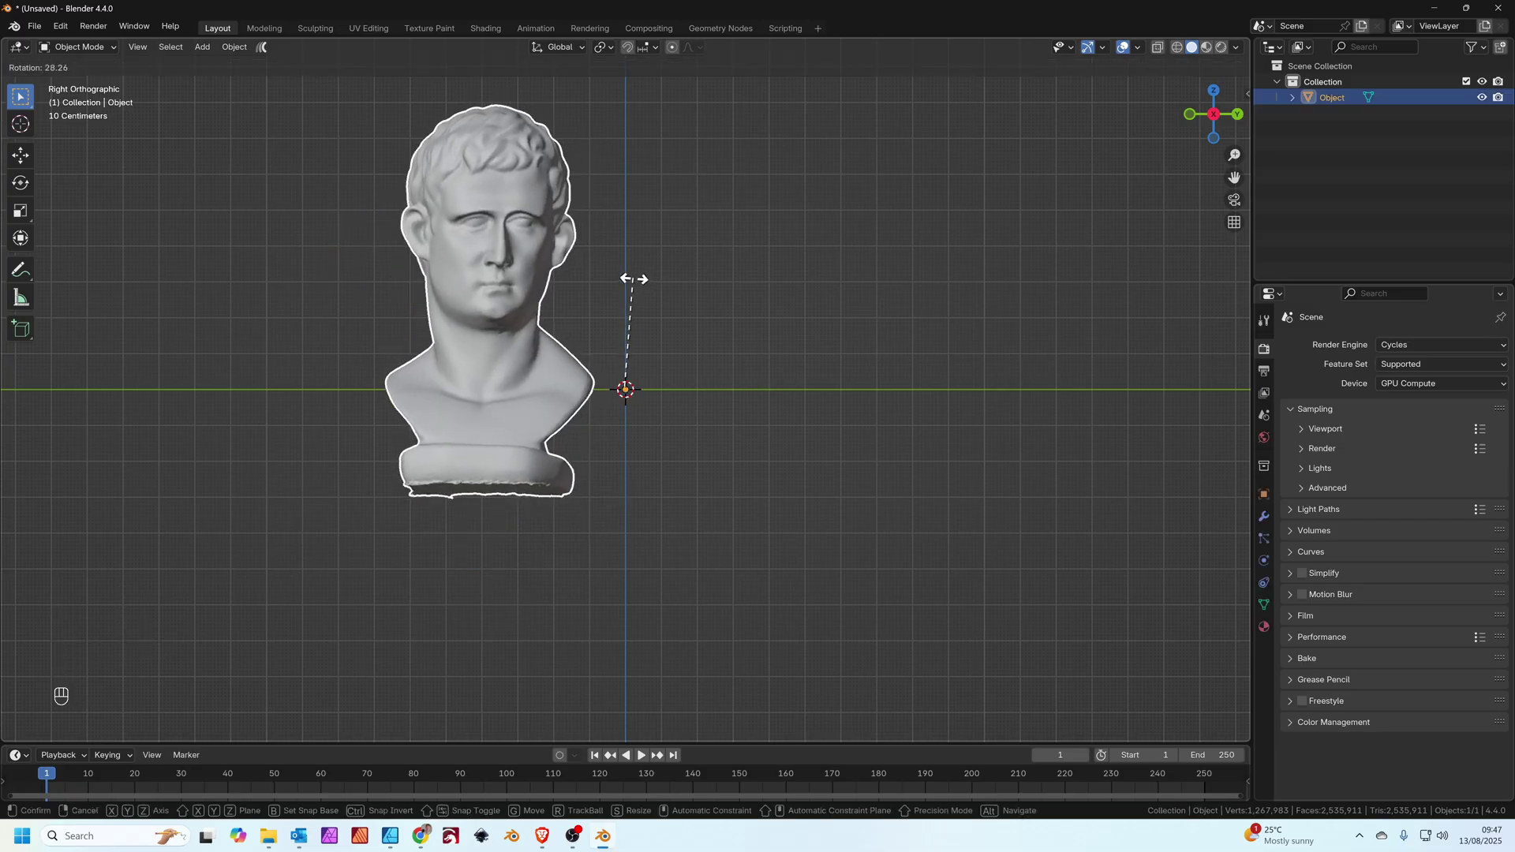
key("g")
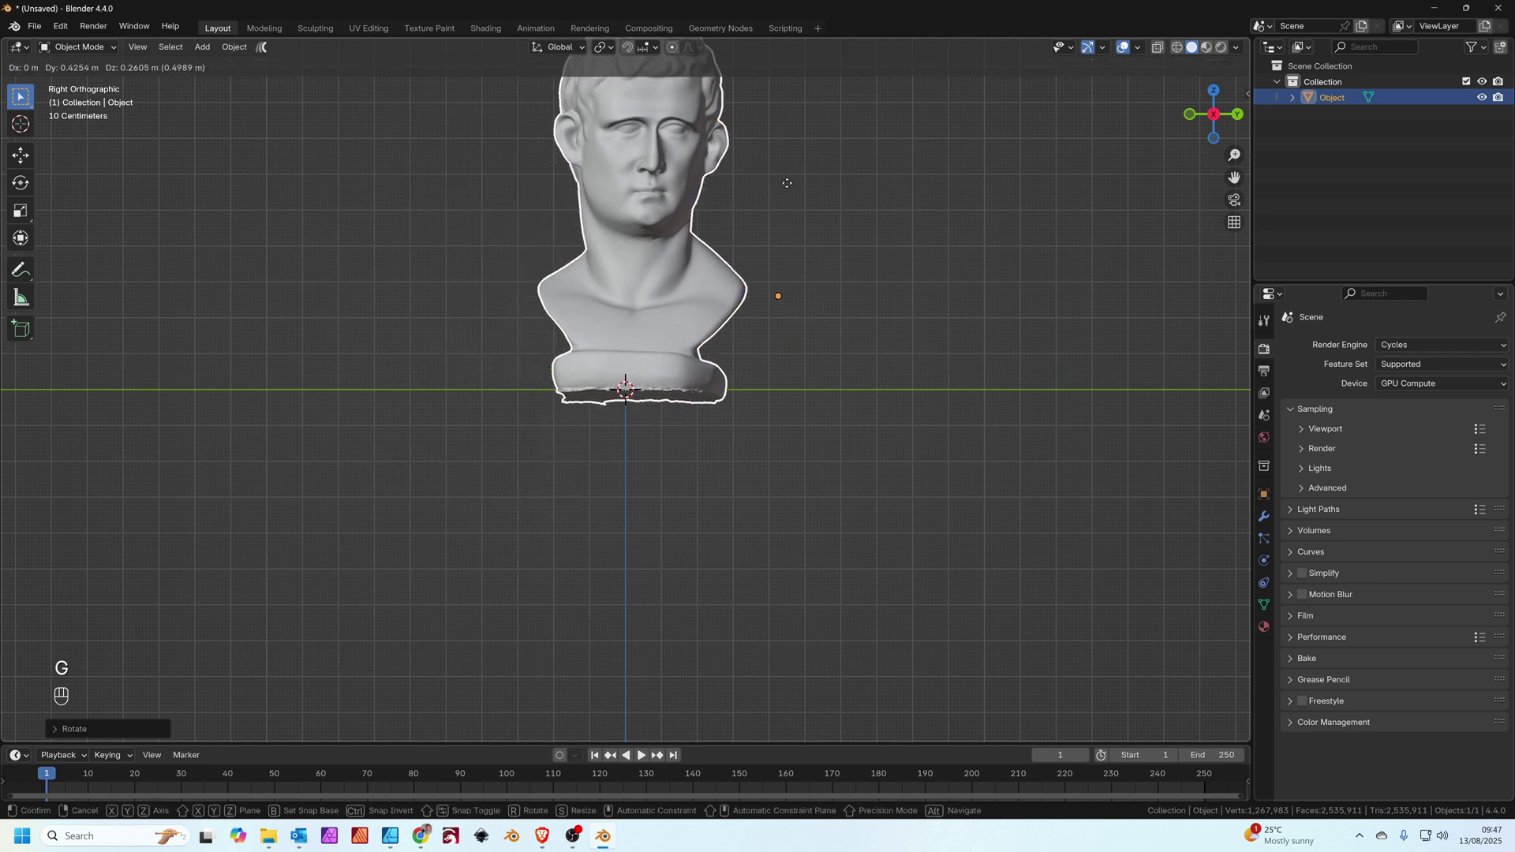
left_click_drag(795, 197, 799, 267)
From the front view, level the bust's base, add a cube and lower it beneath the bust
key("KP_1")
key("r")
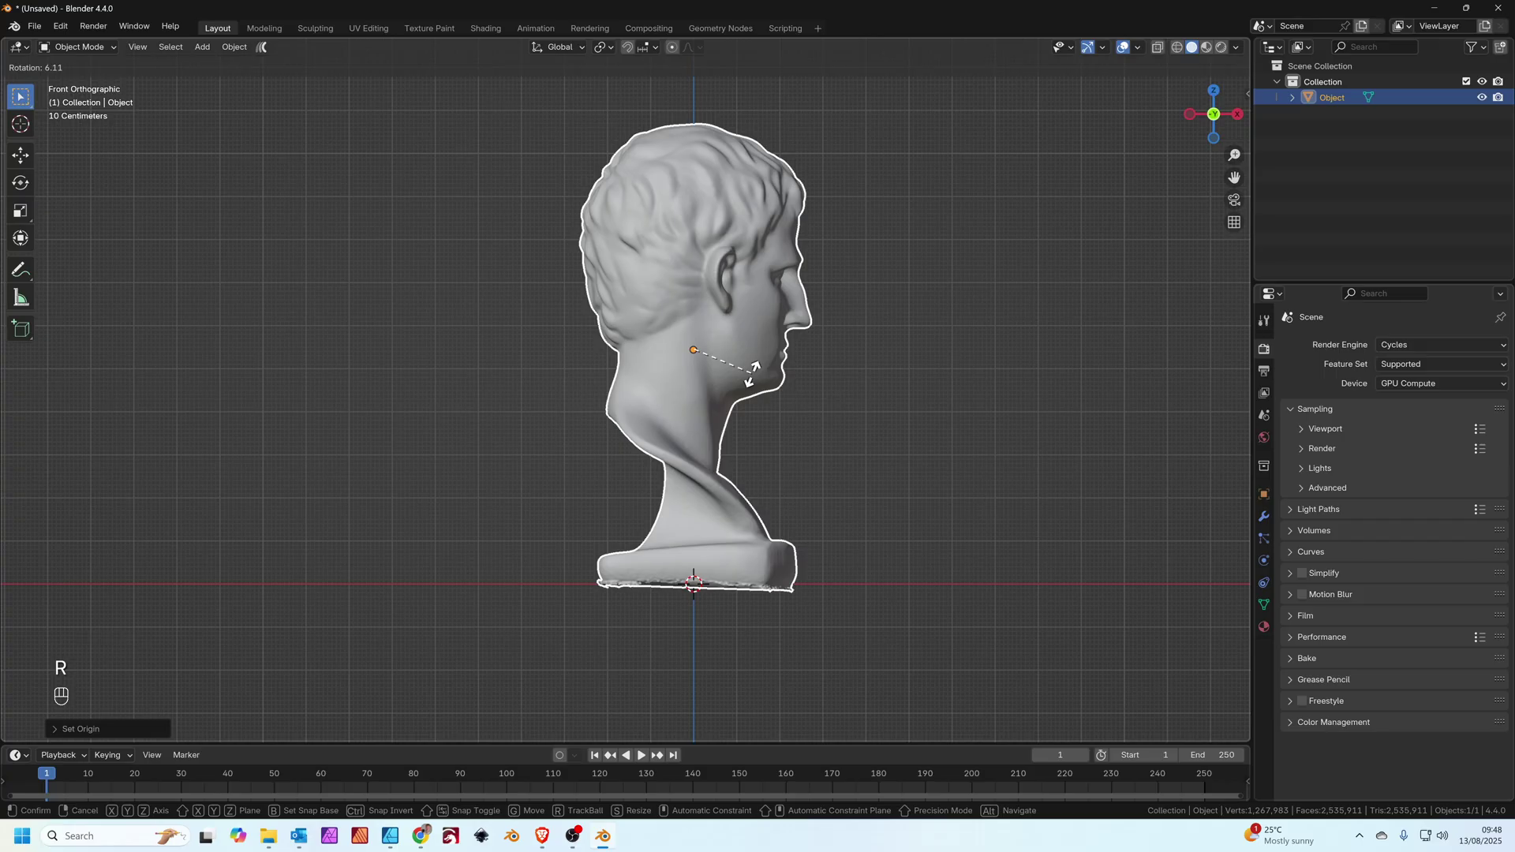
key("shift+a")
key("g")
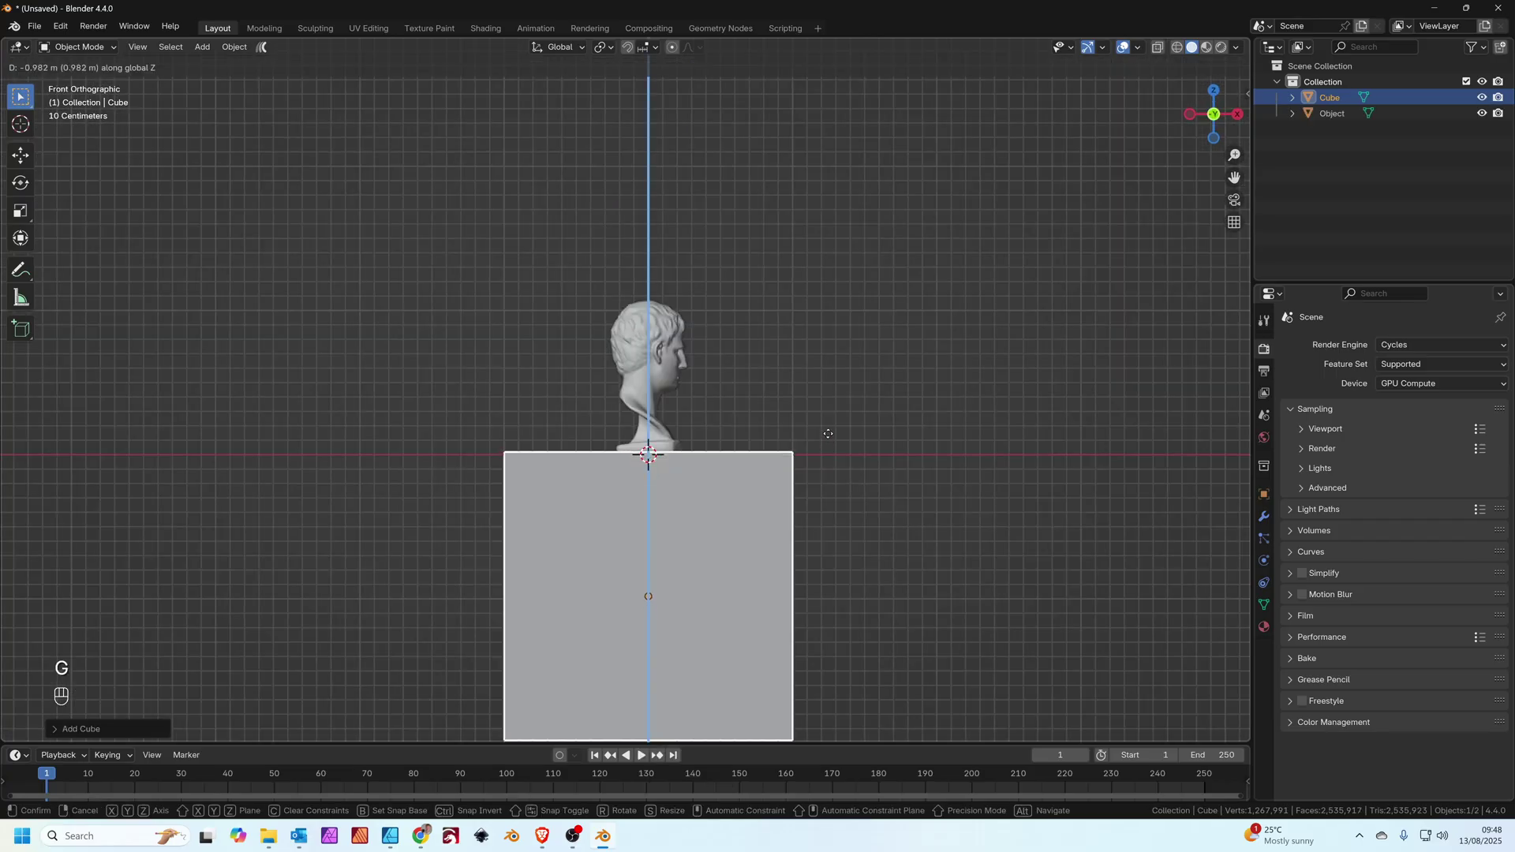
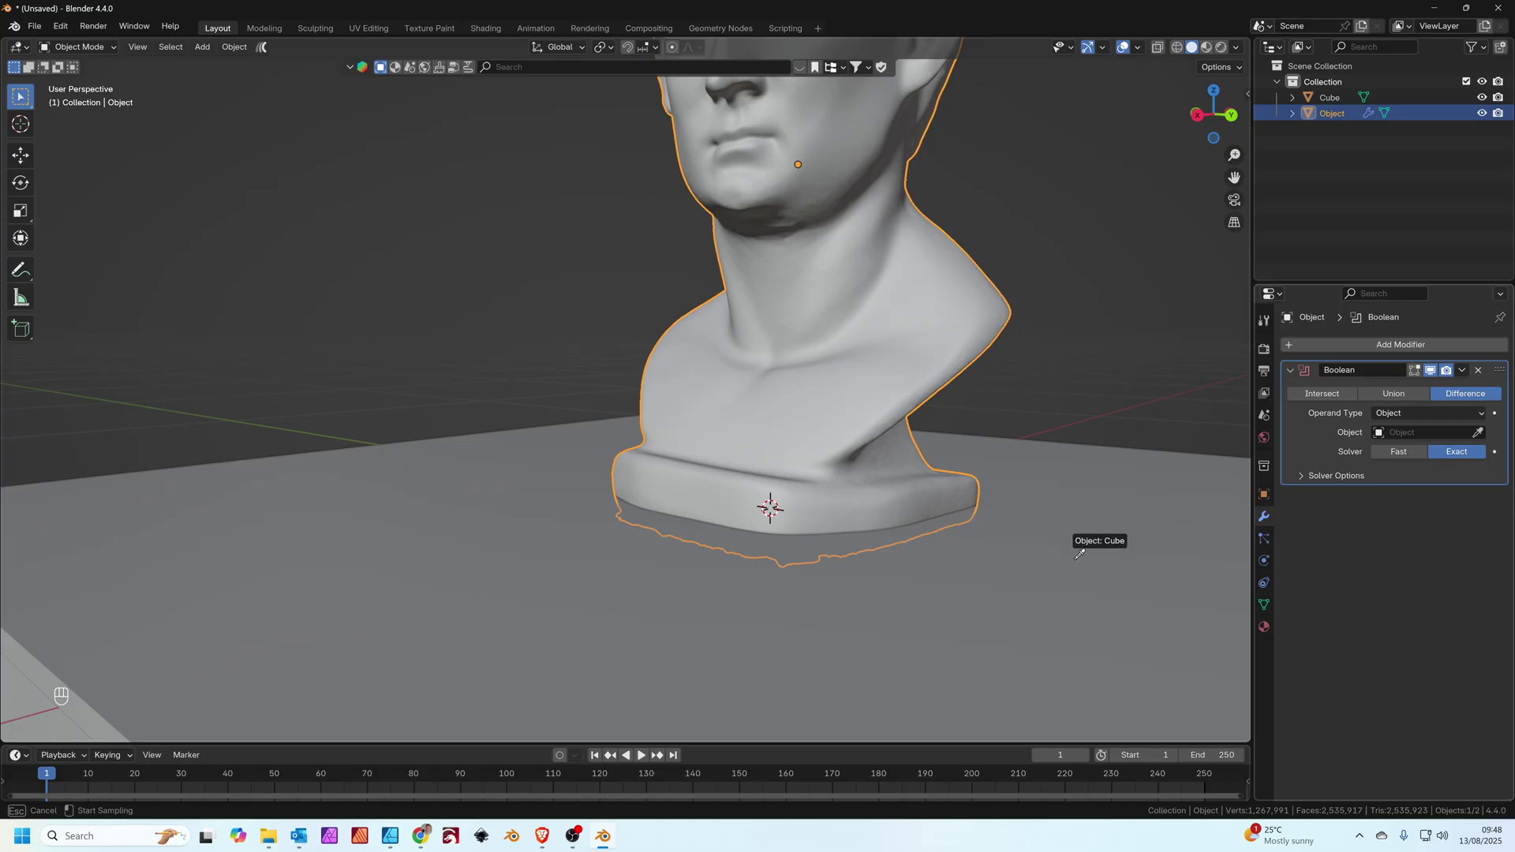
Orbit the view to check the bust's flattened base after the cube cut
middle_click(1018, 394)
left_click_drag(927, 291, 949, 294)
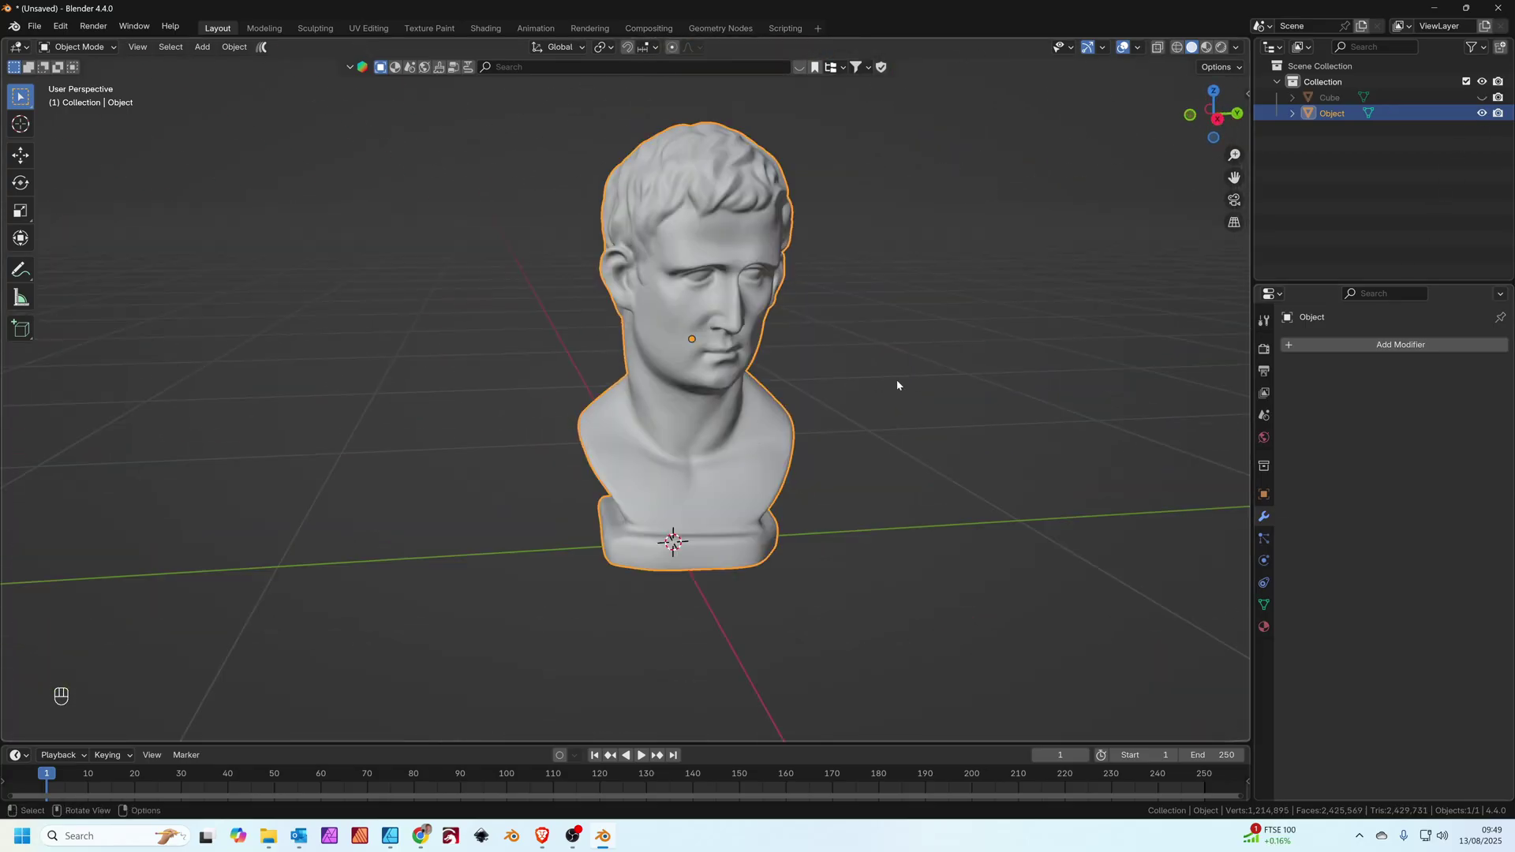
Orbit and zoom in on the decimated bust to inspect the face, nose and cheek detail
left_click_drag(896, 383, 777, 370)
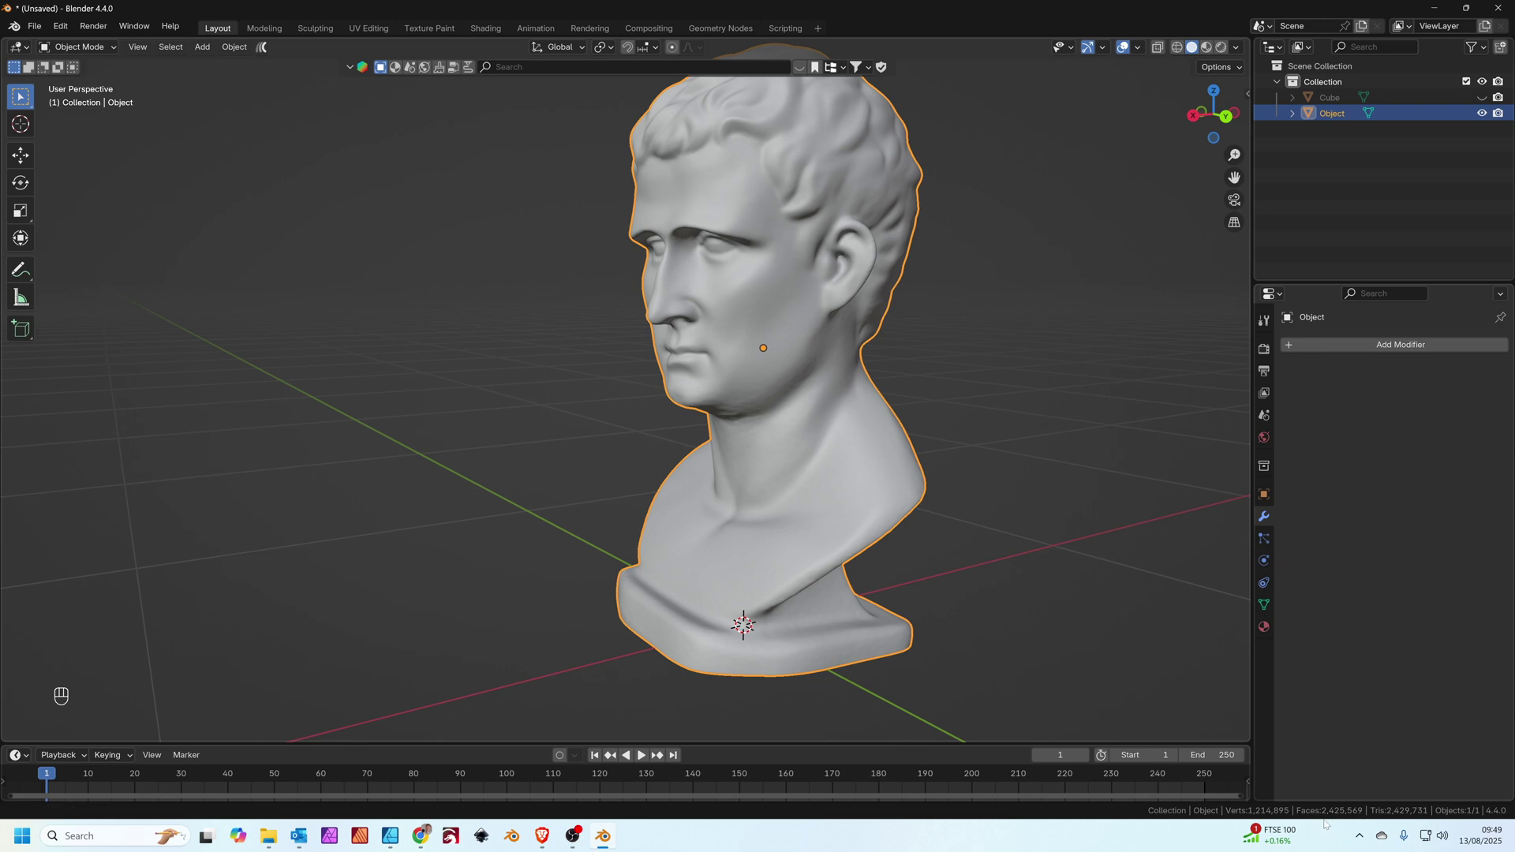
left_click_drag(1423, 350, 1422, 351)
middle_click(995, 391)
left_click_drag(987, 379, 990, 443)
left_click_drag(962, 454, 974, 441)
left_click_drag(992, 534, 941, 550)
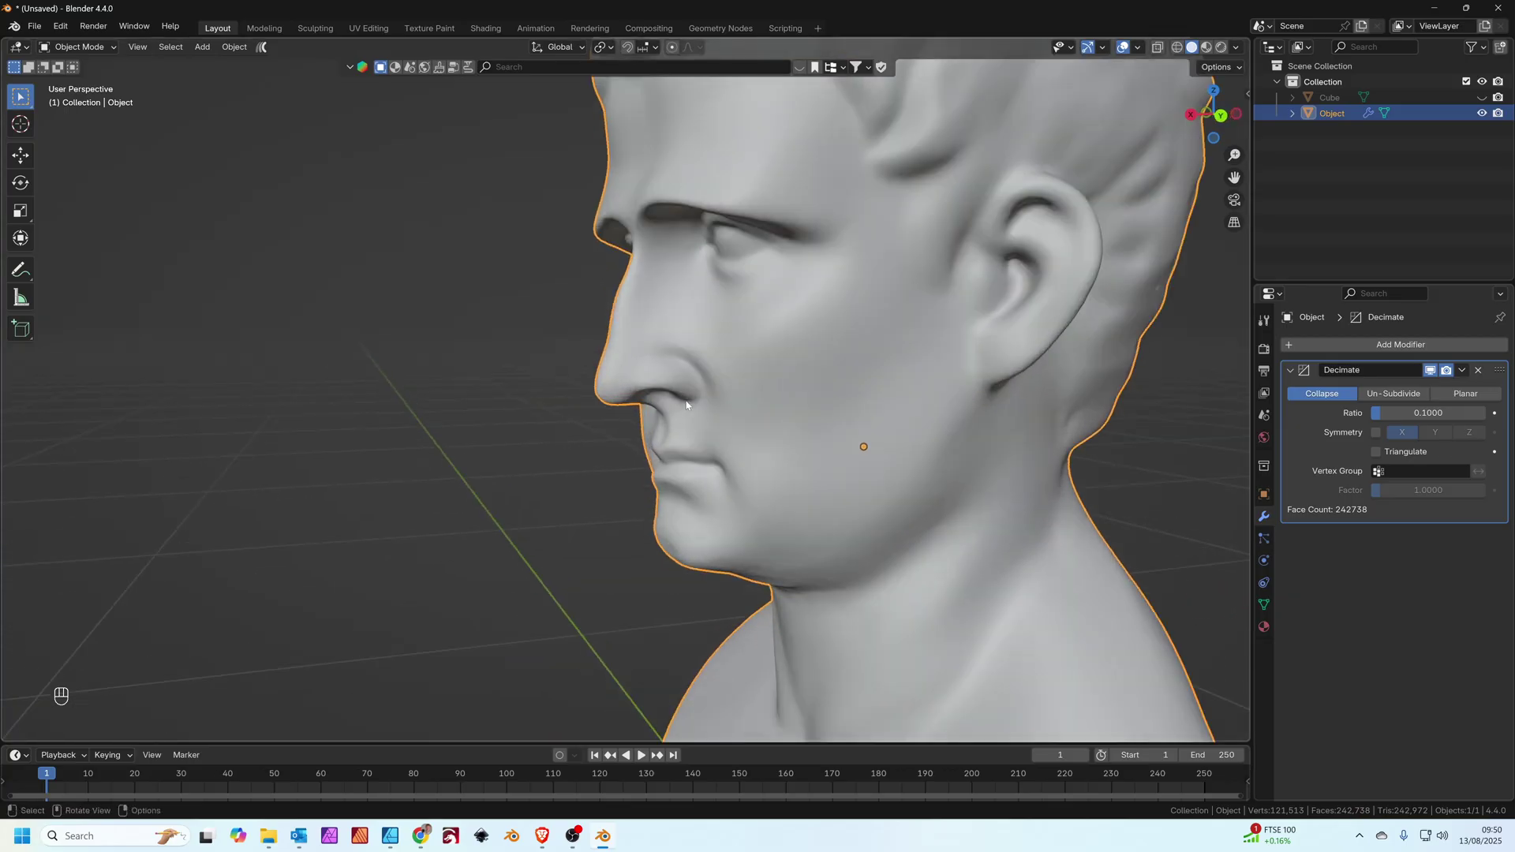
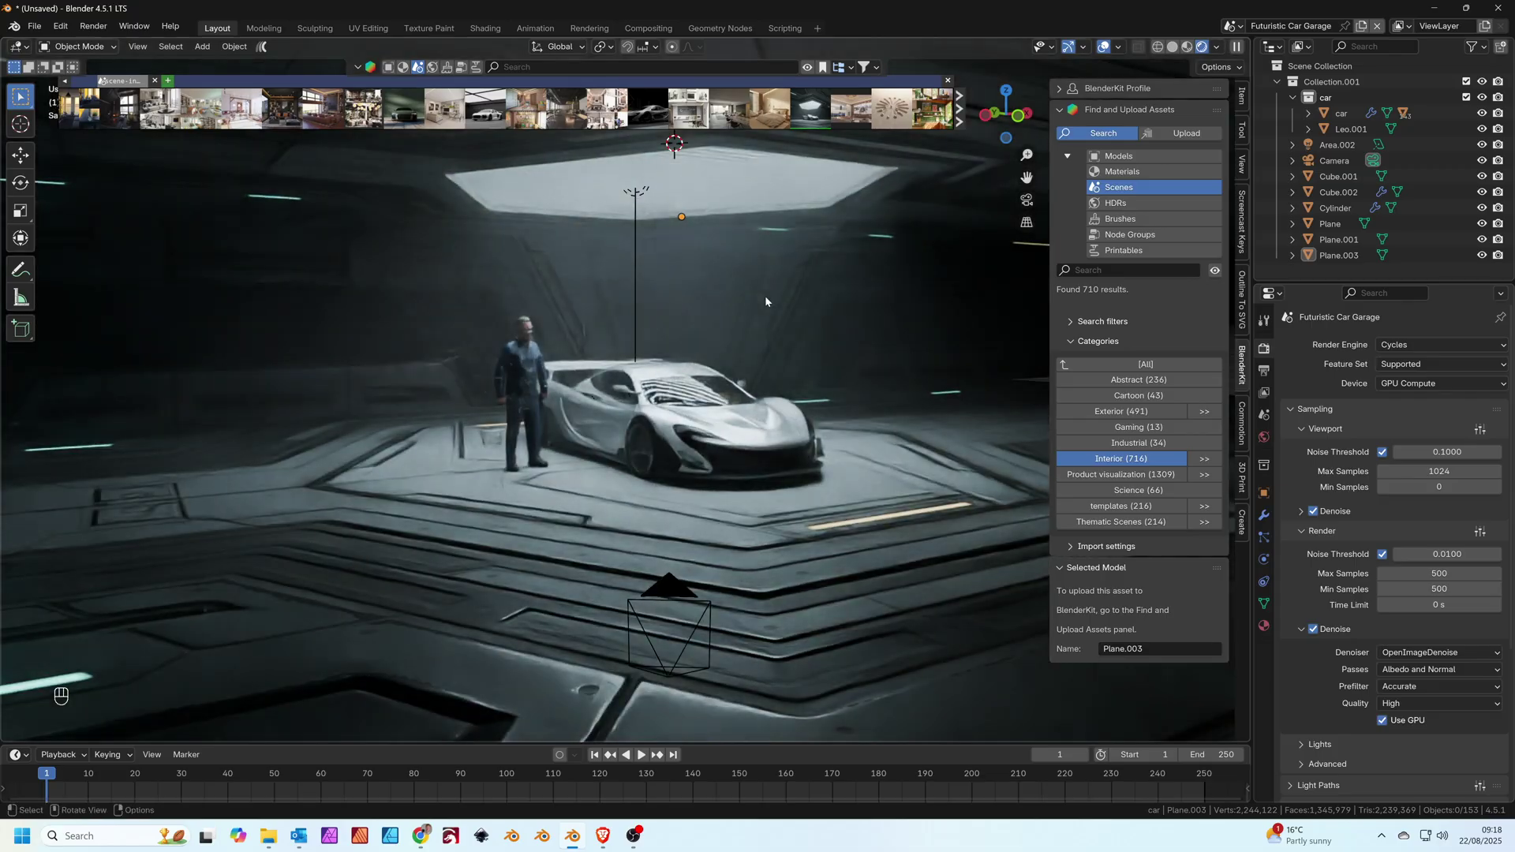
left_click_drag(677, 315, 685, 336)
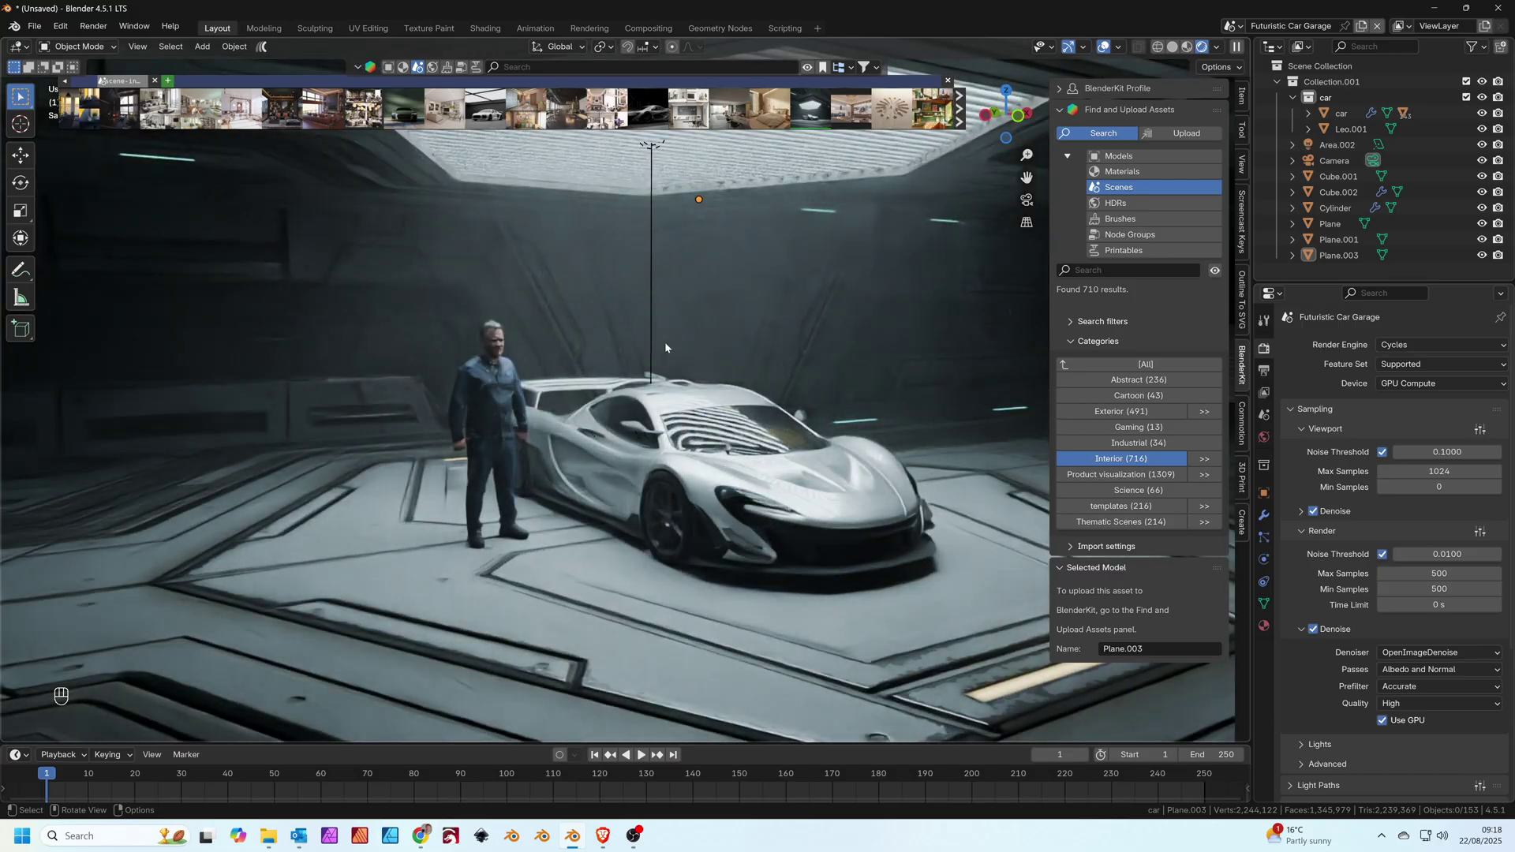
left_click_drag(618, 367, 681, 352)
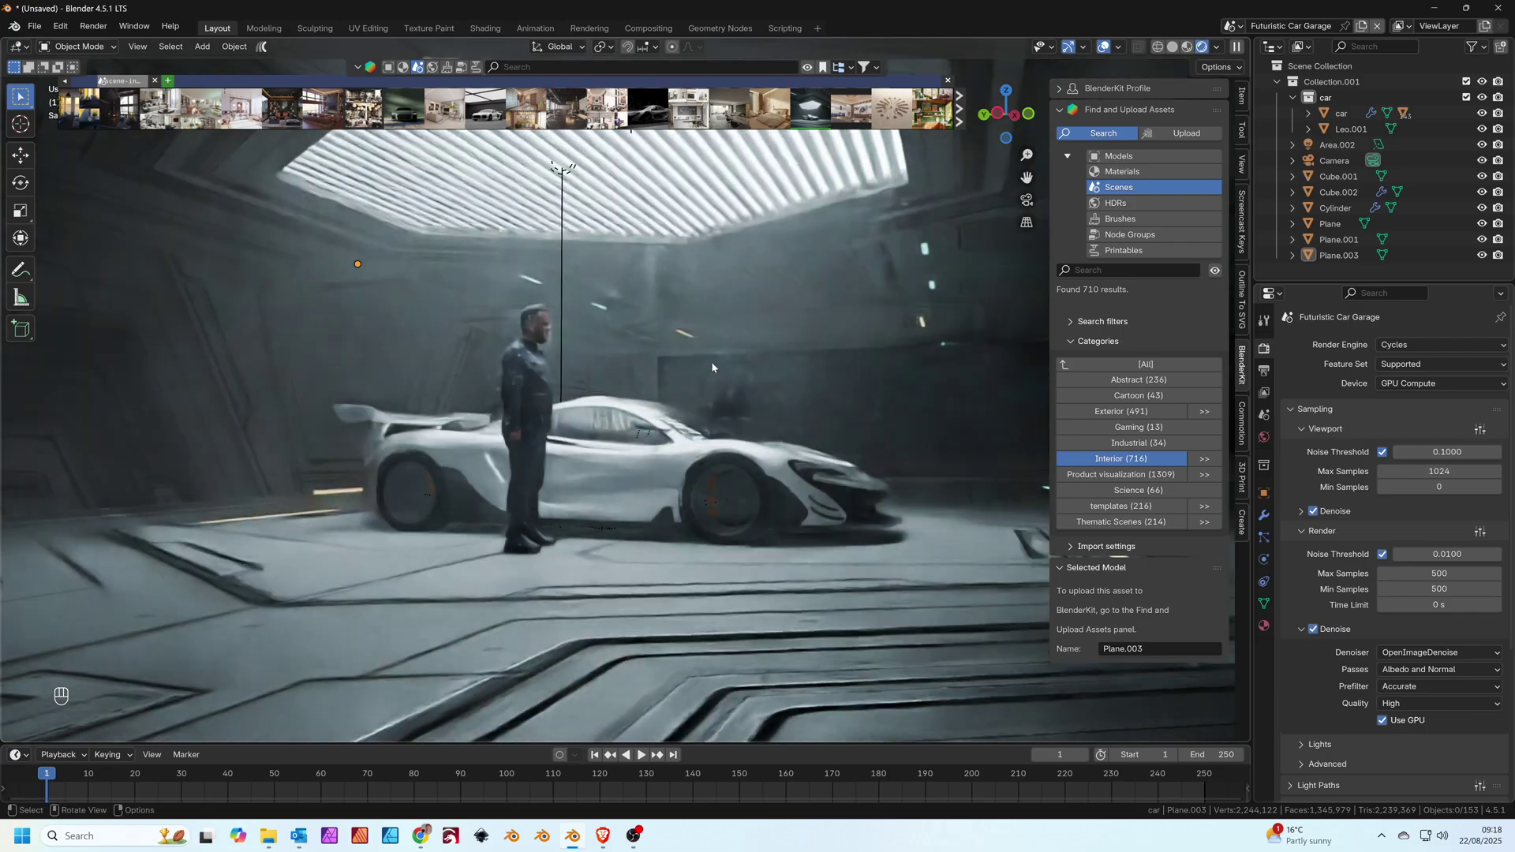
left_click_drag(744, 385, 666, 383)
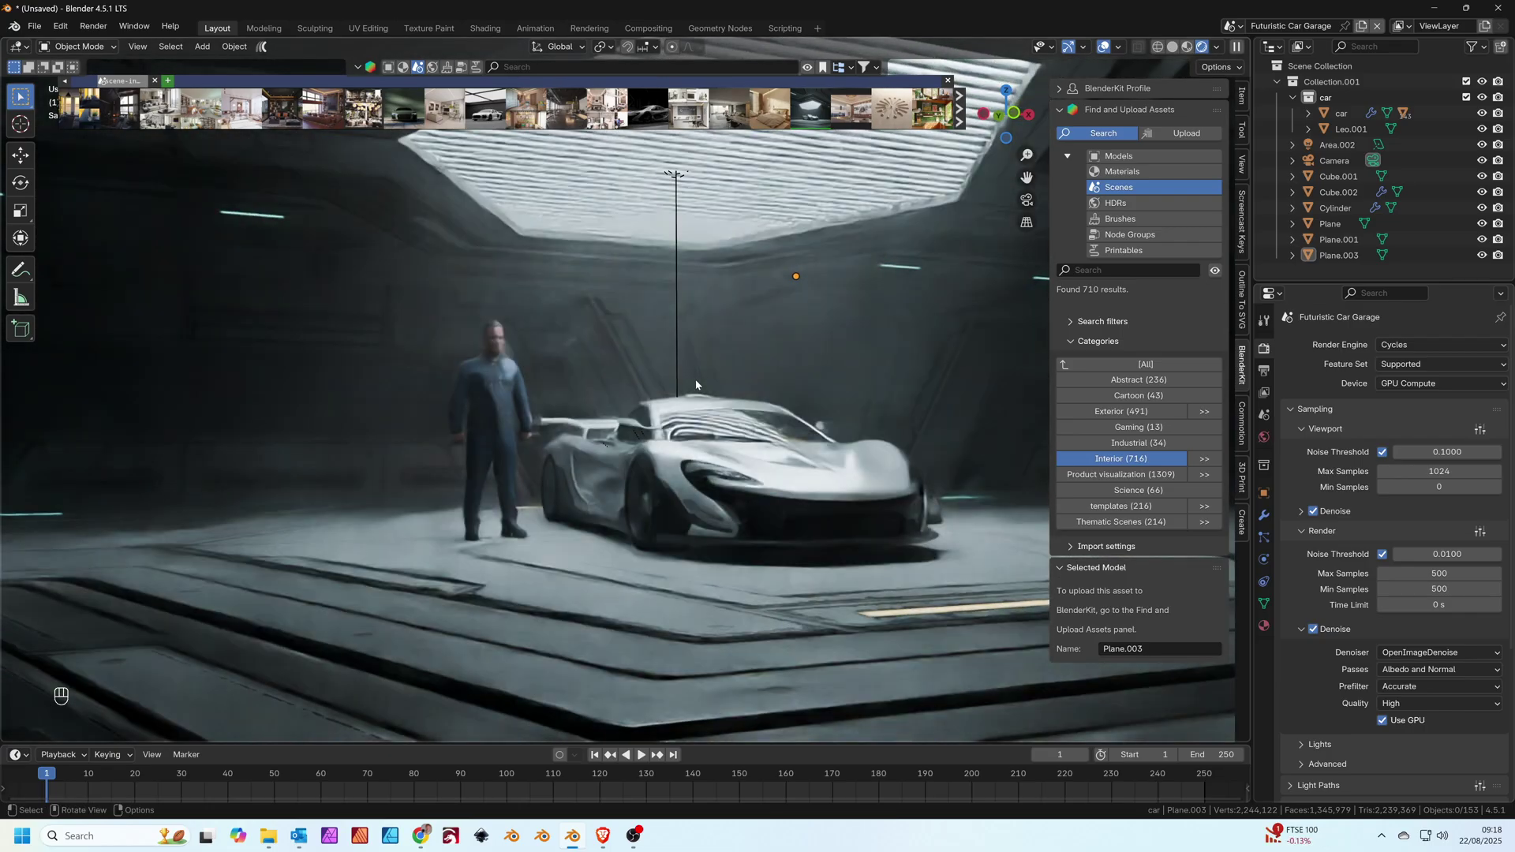
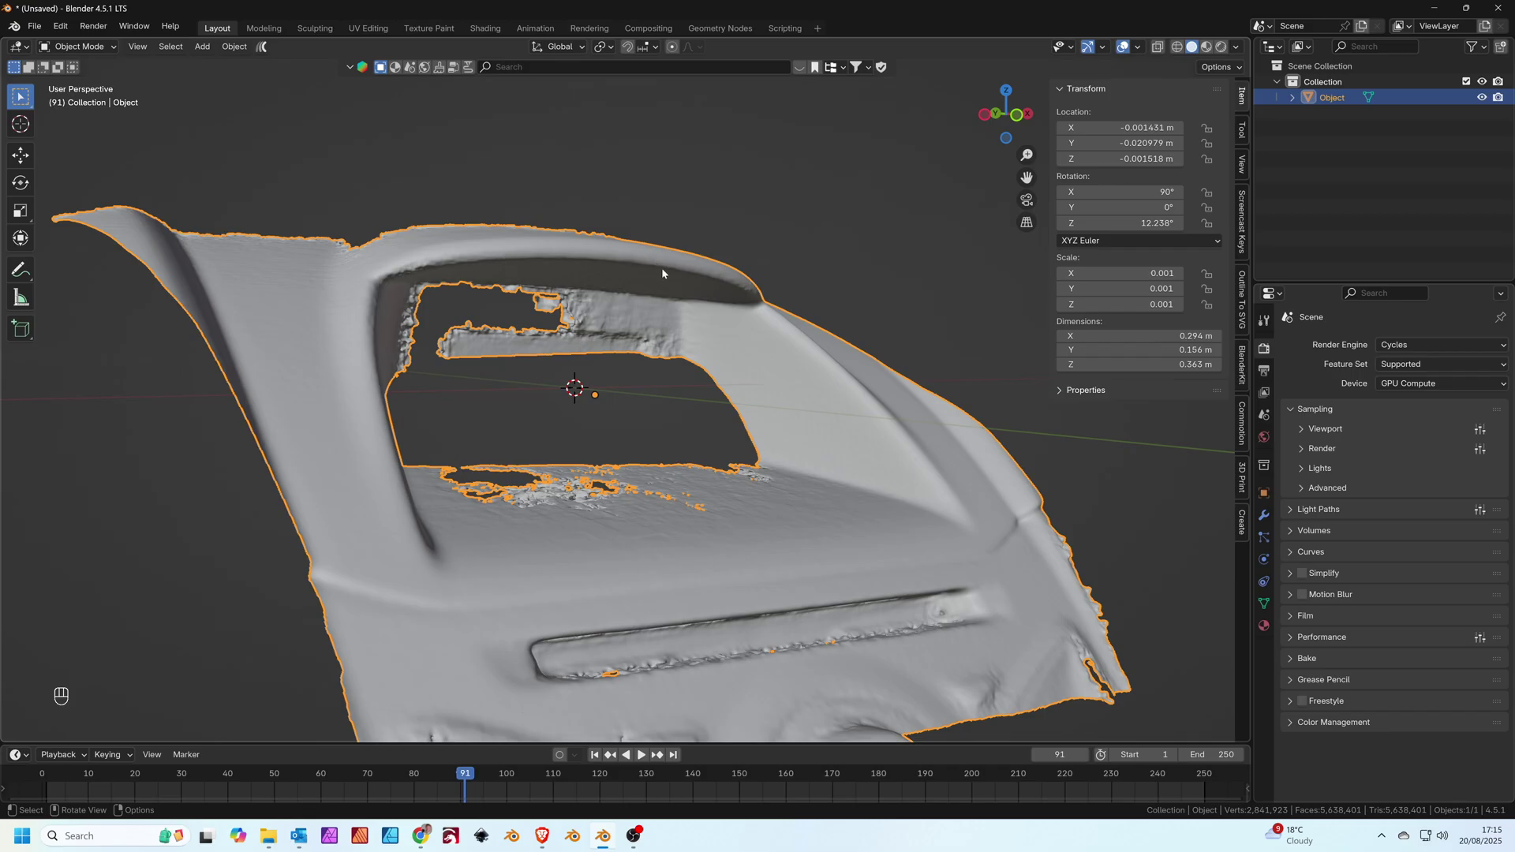
left_click_drag(571, 354, 578, 354)
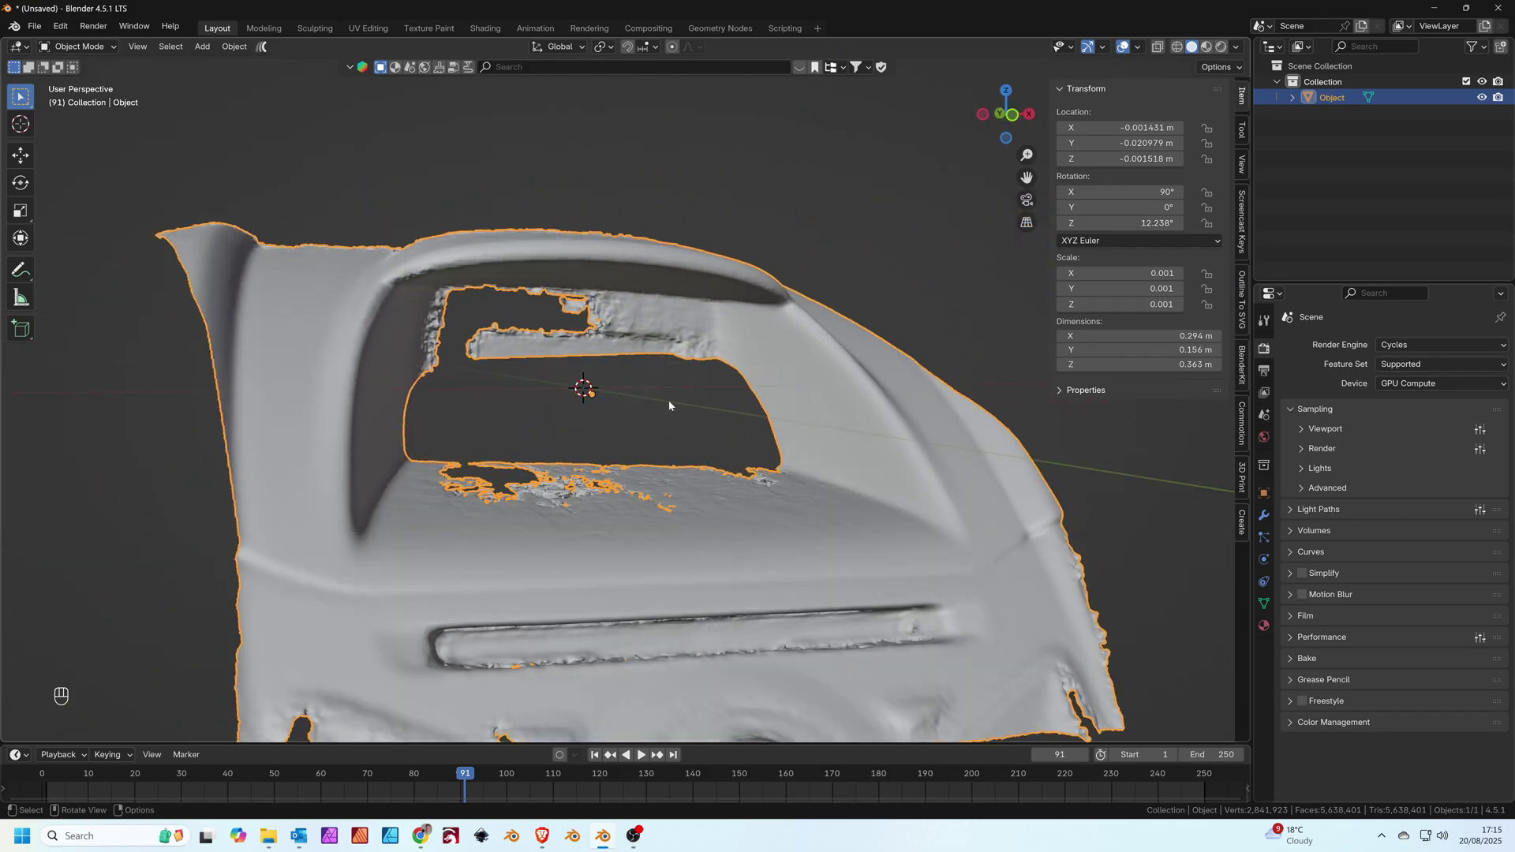
left_click_drag(675, 486, 643, 485)
left_click(674, 422)
left_click_drag(795, 492, 748, 570)
left_click_drag(714, 571, 676, 532)
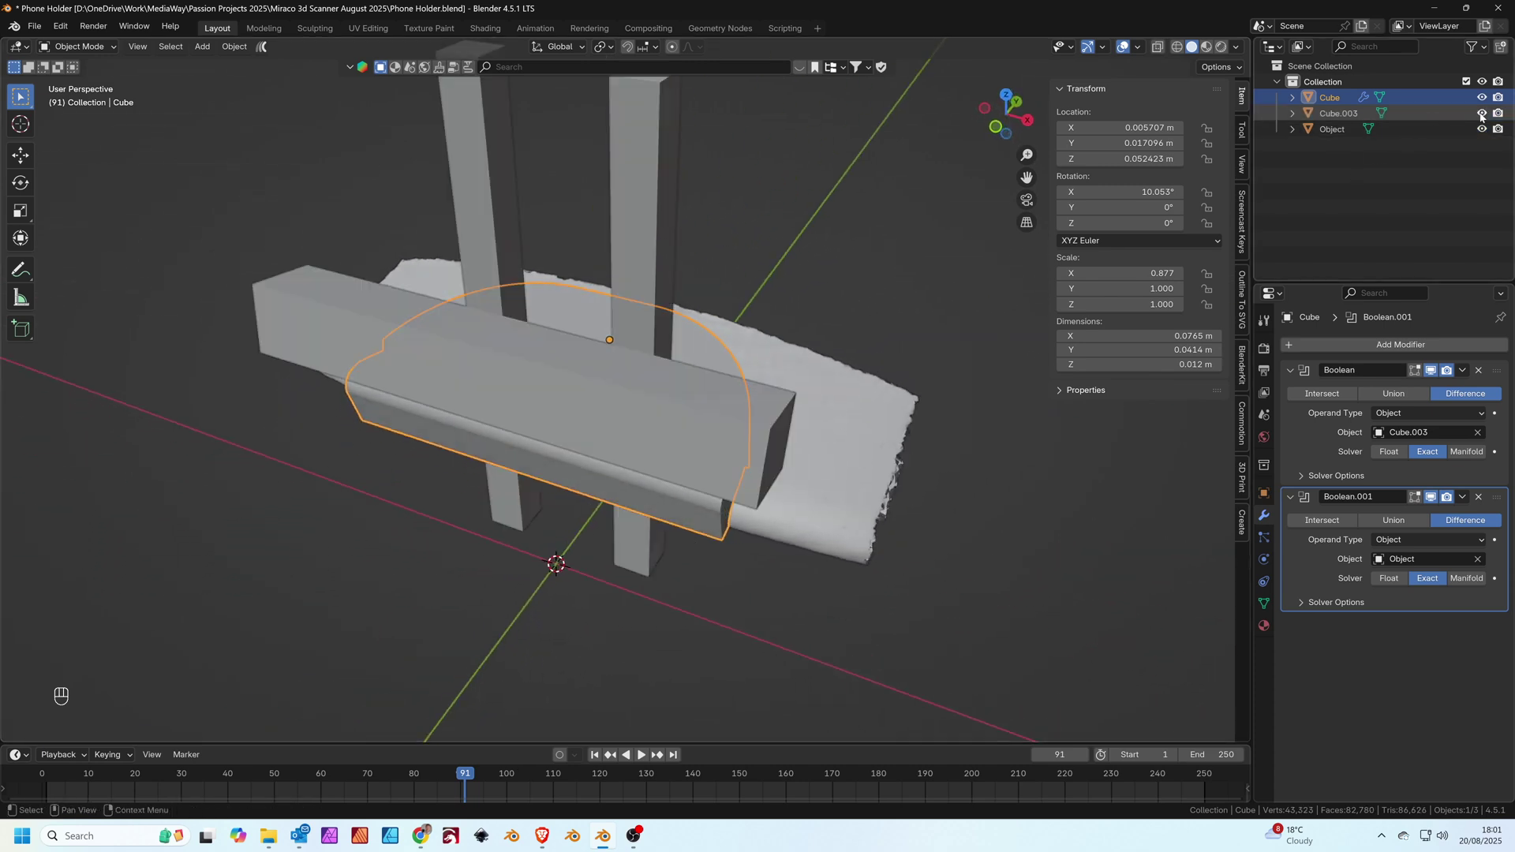
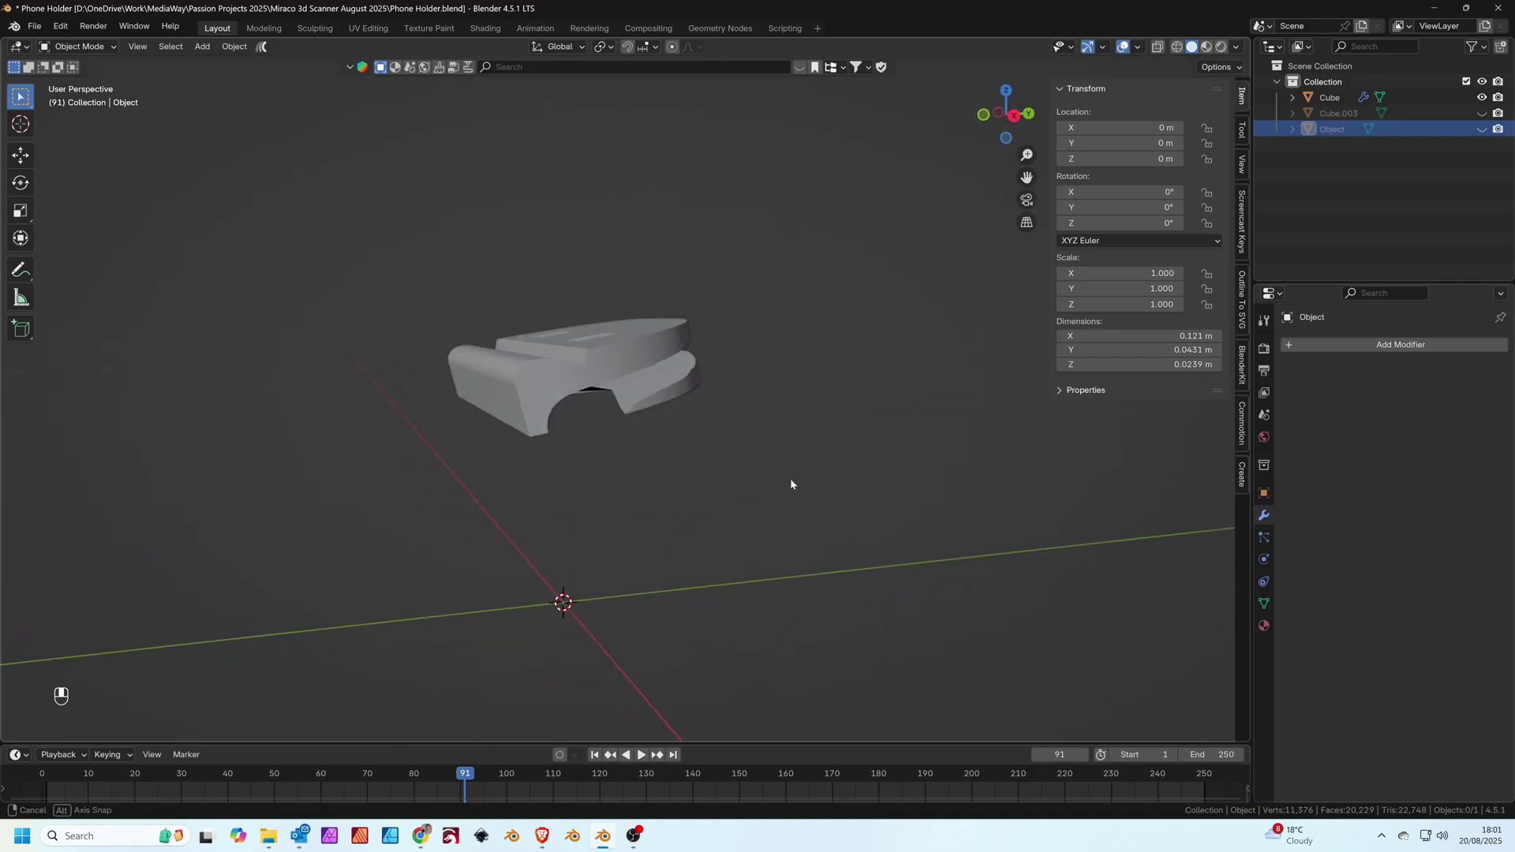
Orbit the phone holder to inspect its contoured underside and slotted top
left_click_drag(477, 449, 698, 375)
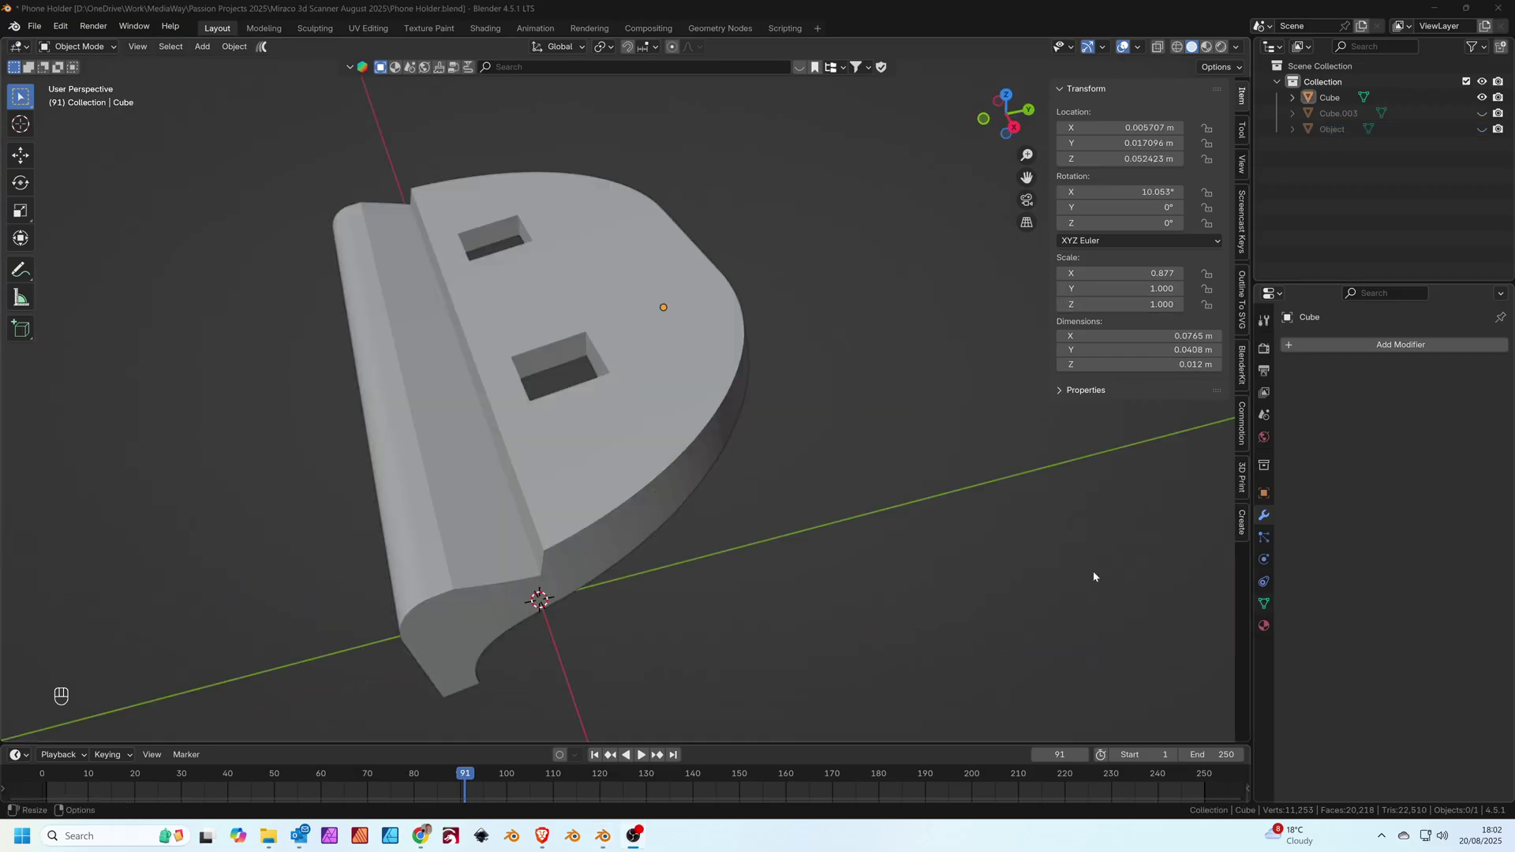
left_click_drag(865, 535, 951, 482)
left_click_drag(602, 447, 889, 351)
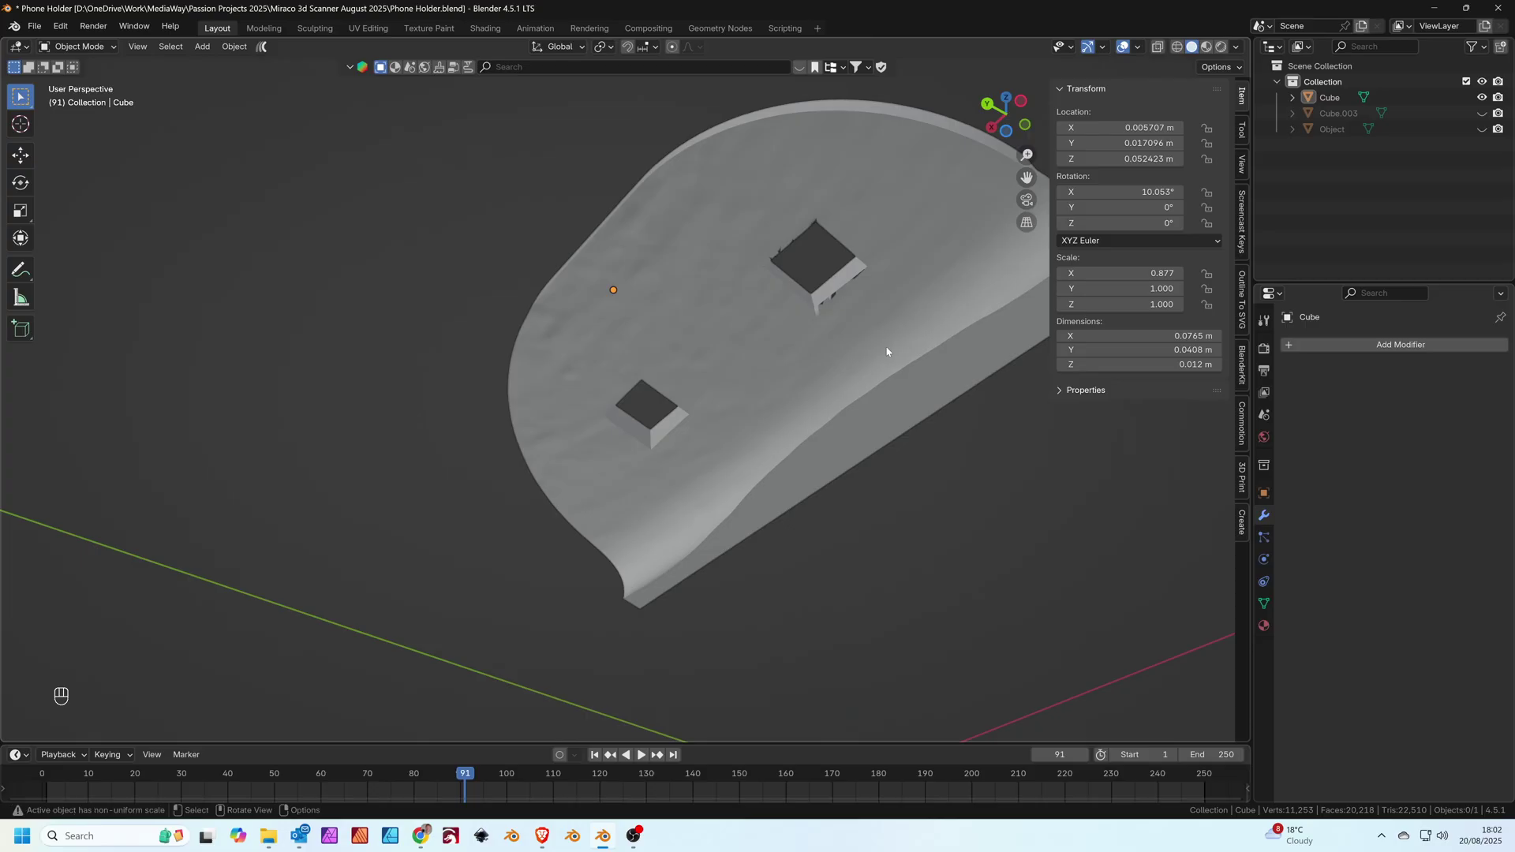